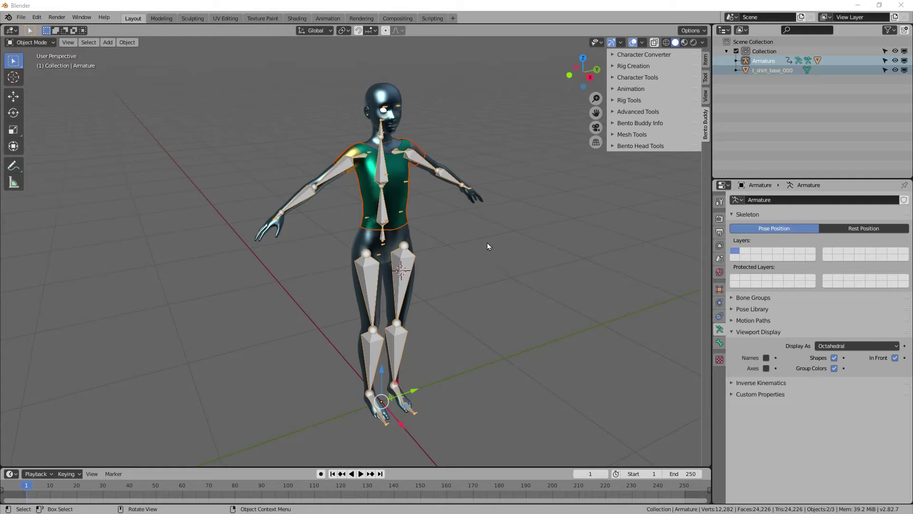
Select the t-shirt mesh, then add the armature as the active object
left_click(432, 268)
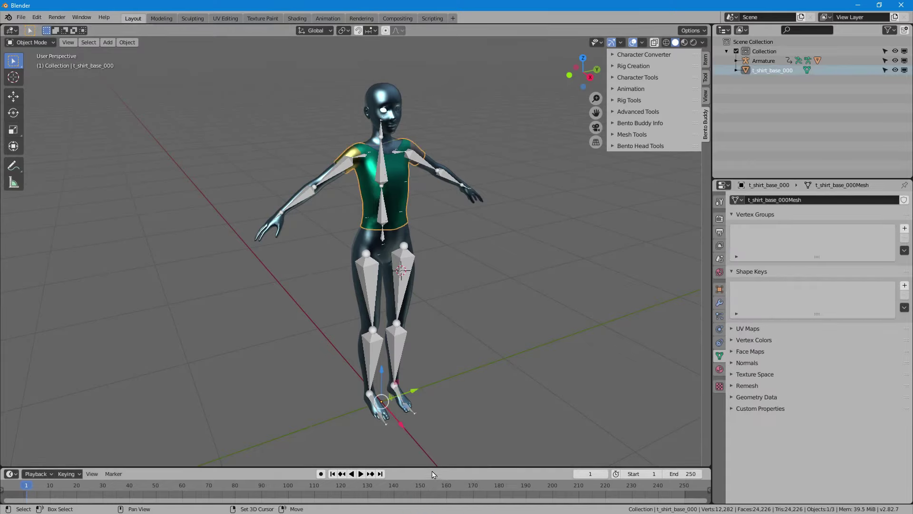
left_click(412, 260)
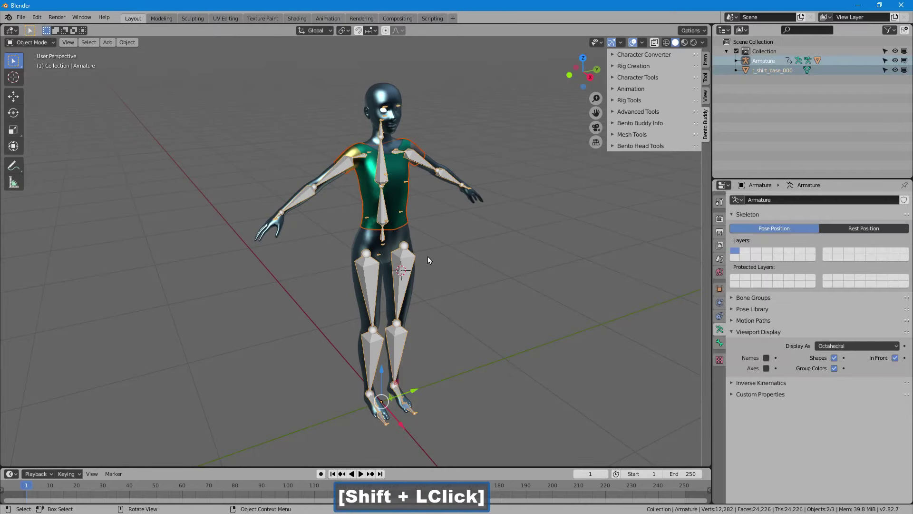
Parent the t-shirt to the armature via Ctrl+P with Armature Deform > With Empty Groups
key("ctrl+p")
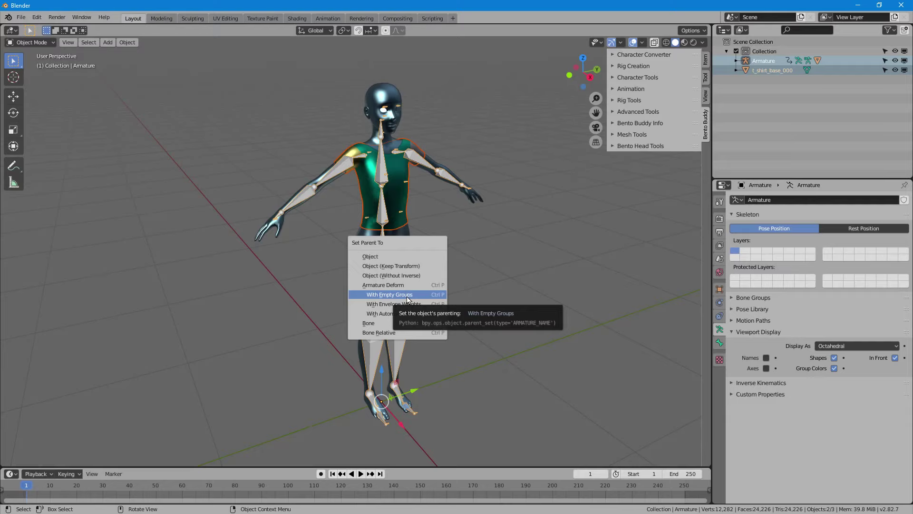
left_click(410, 299)
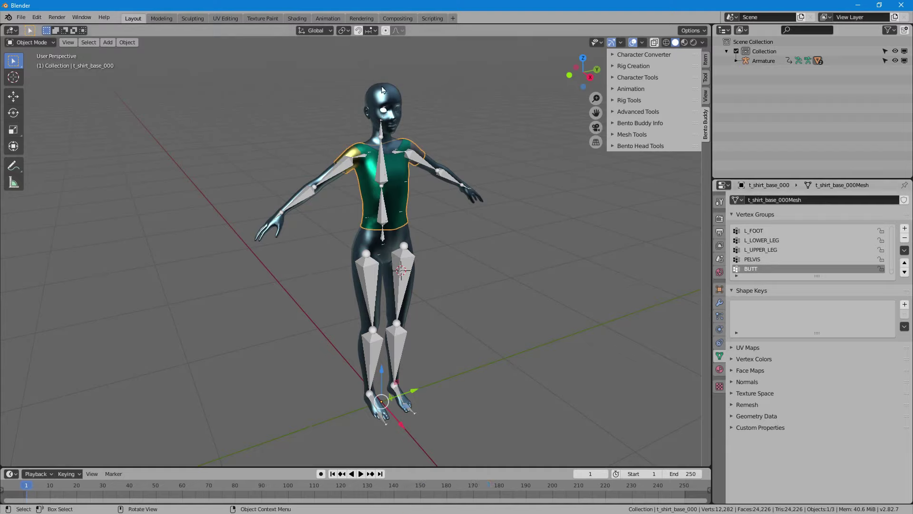
Select the body mesh, then add the t-shirt as the active object
left_click(384, 90)
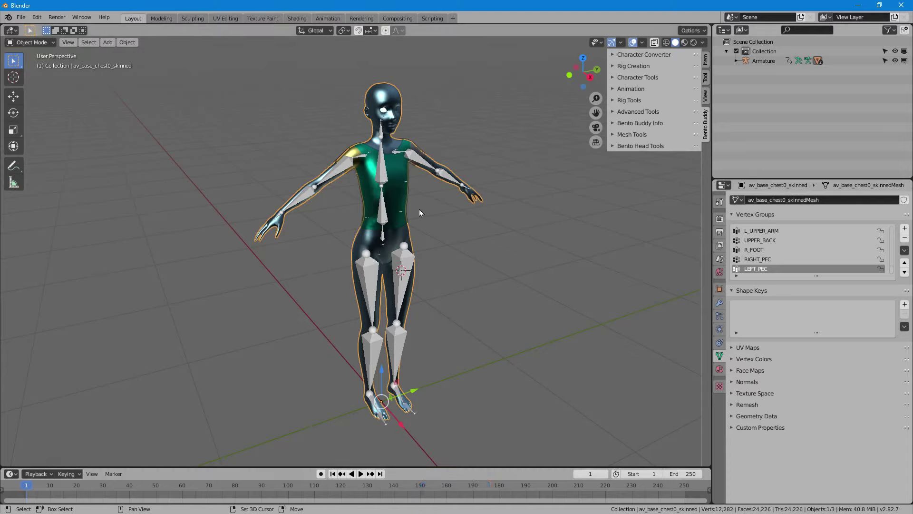
left_click(398, 175)
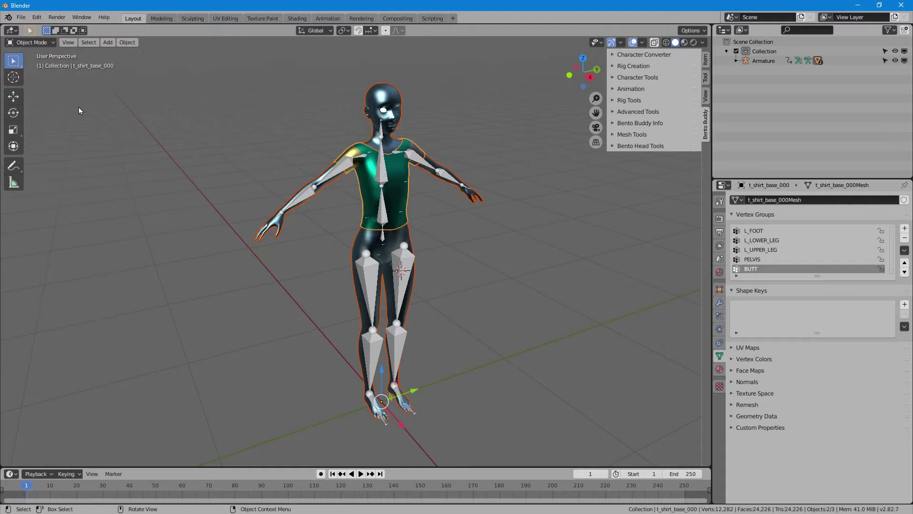
left_click(55, 48)
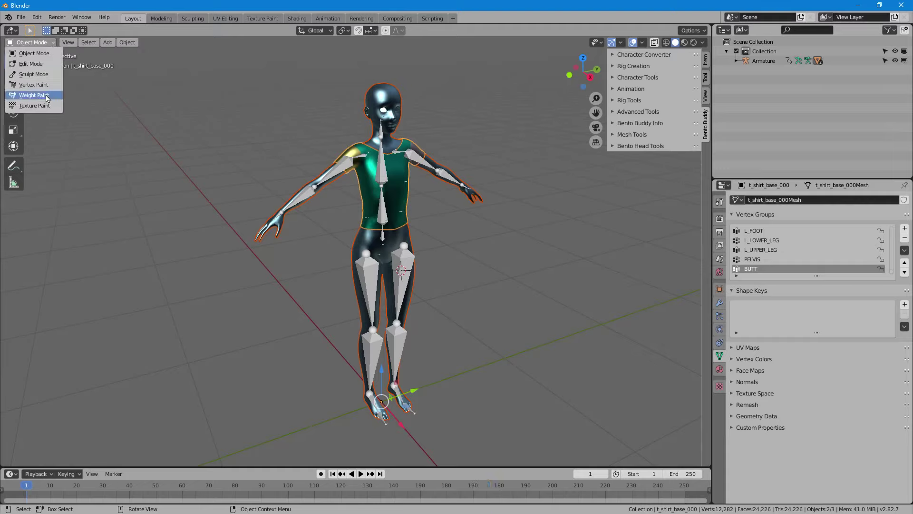
Switch the t-shirt into Weight Paint mode and bring up the Weights menu
left_click(29, 96)
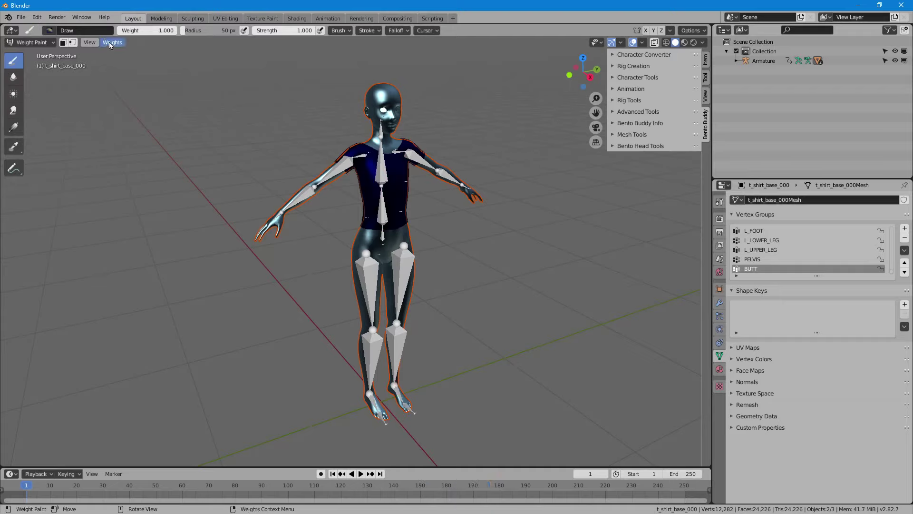
left_click(116, 46)
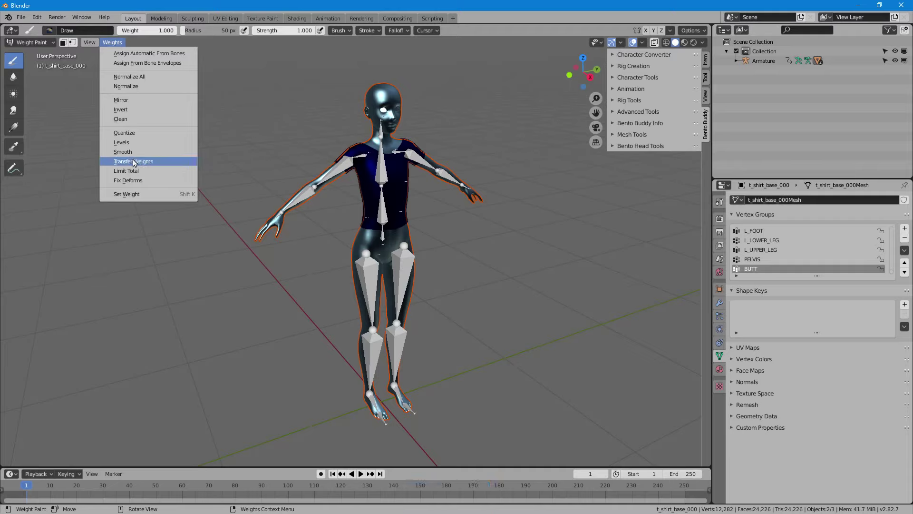
Transfer weights from the body with Source Layers matched By Name, then return to Object Mode
left_click(169, 164)
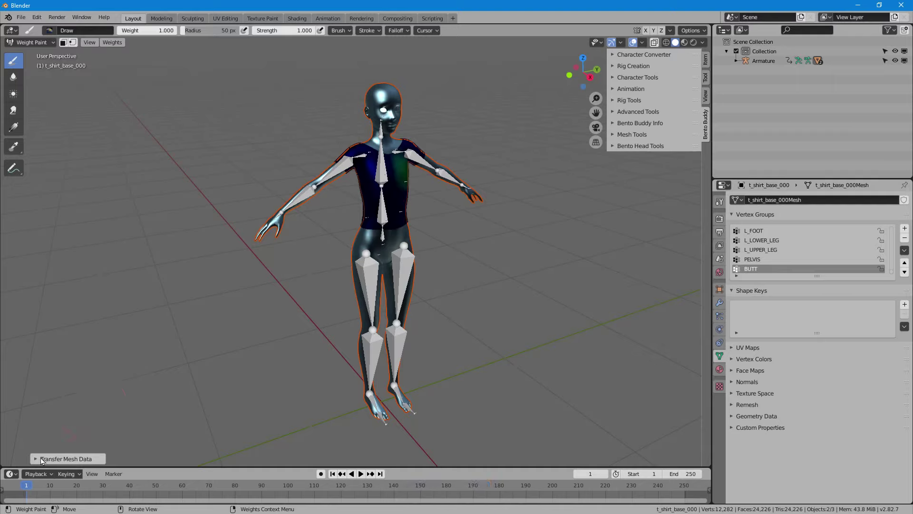
left_click(35, 459)
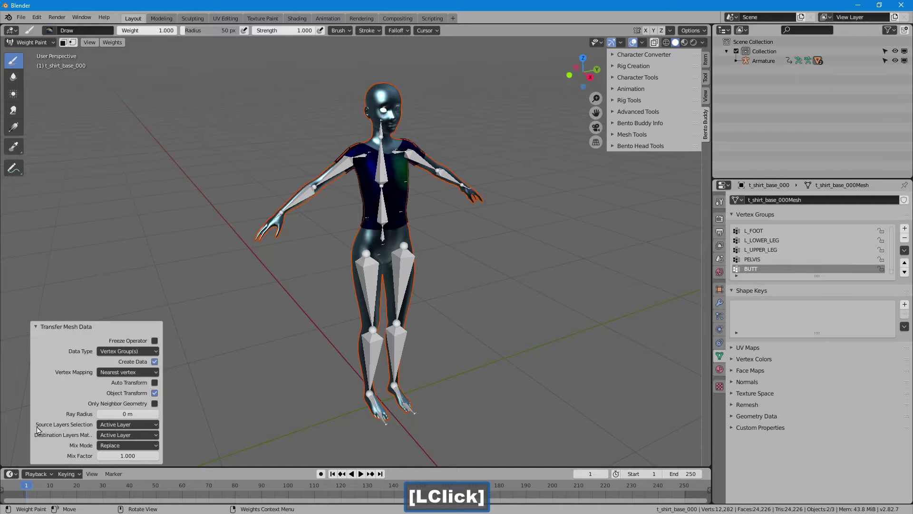
left_click(158, 429)
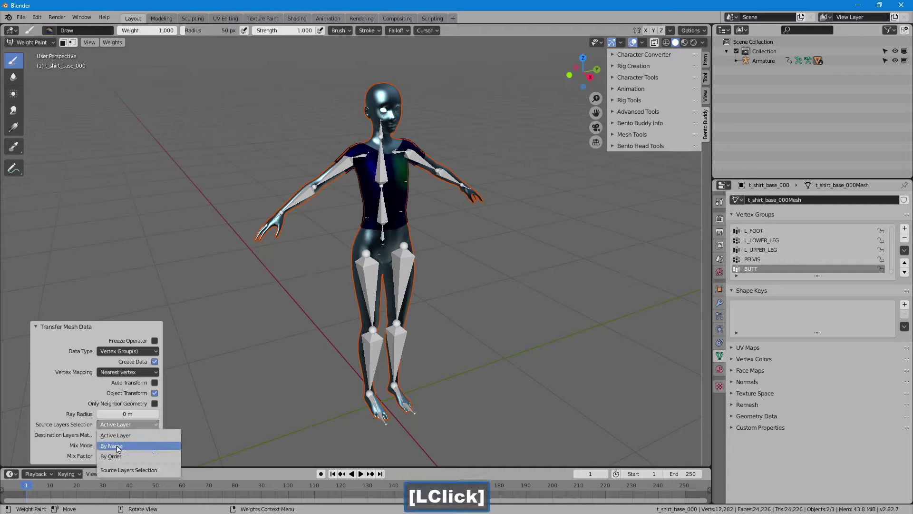
left_click(139, 448)
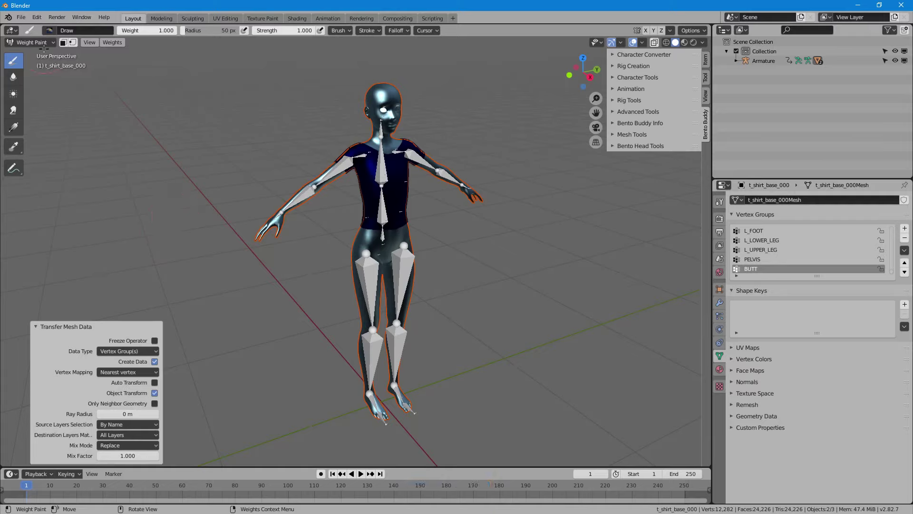
left_click(46, 47)
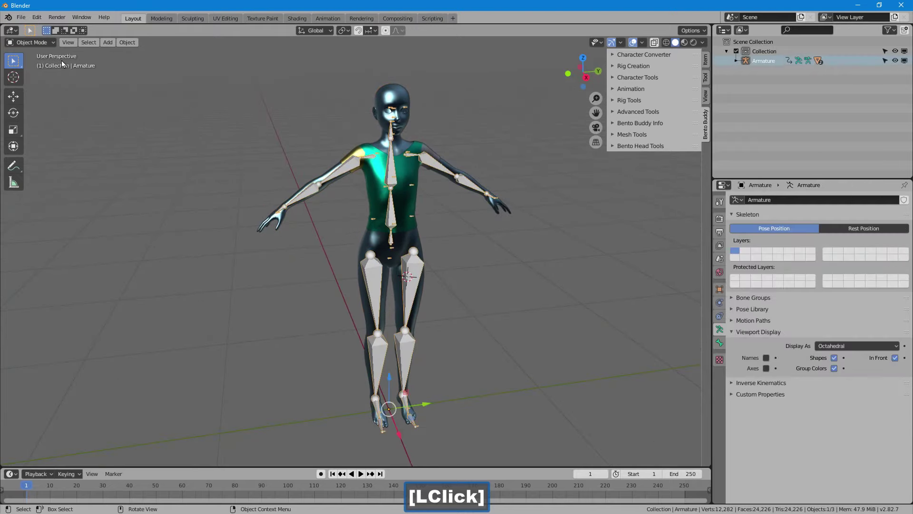
Enter Pose Mode on the armature and rotate the left shoulder bone
left_click(44, 53)
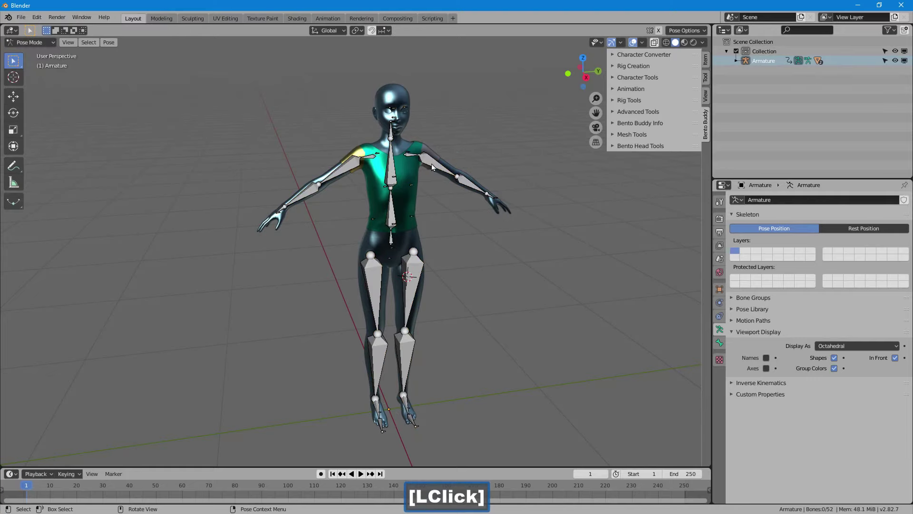
key("r")
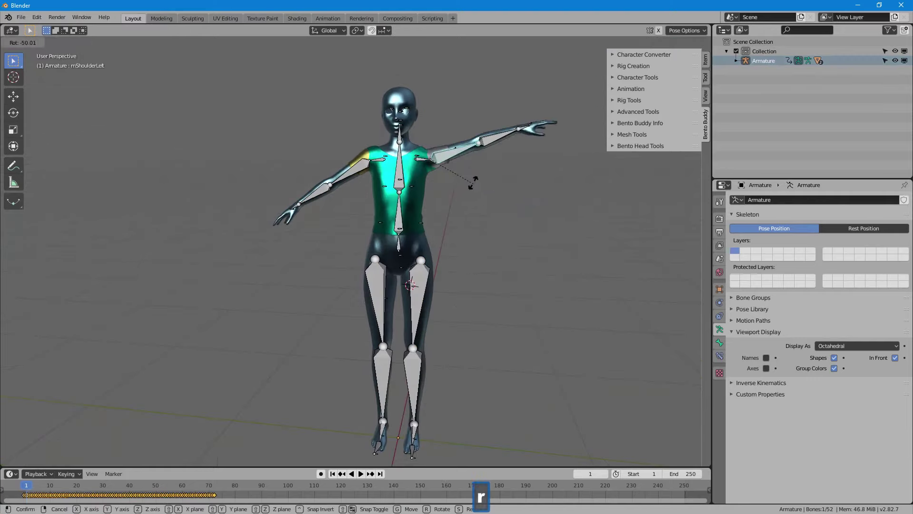
left_click(474, 165)
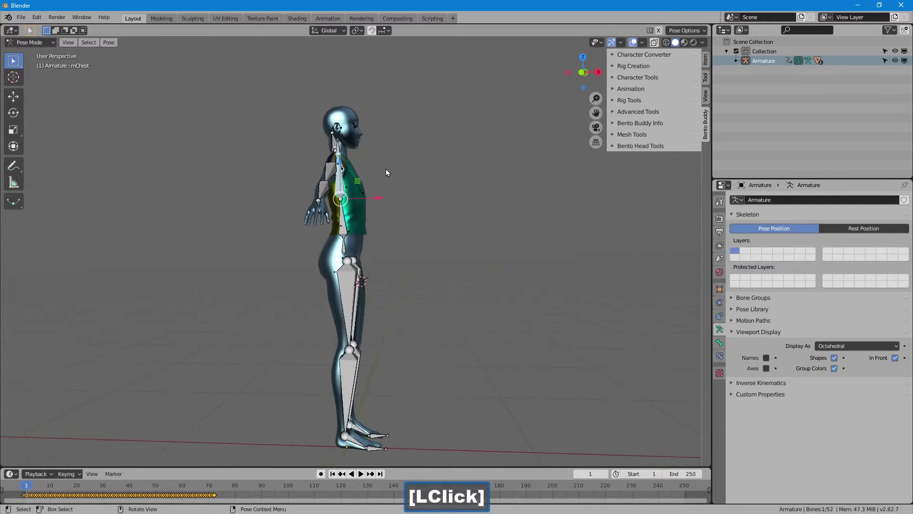
Rotate the mTorso and mChest bones backward so the t-shirt bends with the body
key("r")
left_click(440, 157)
key("r")
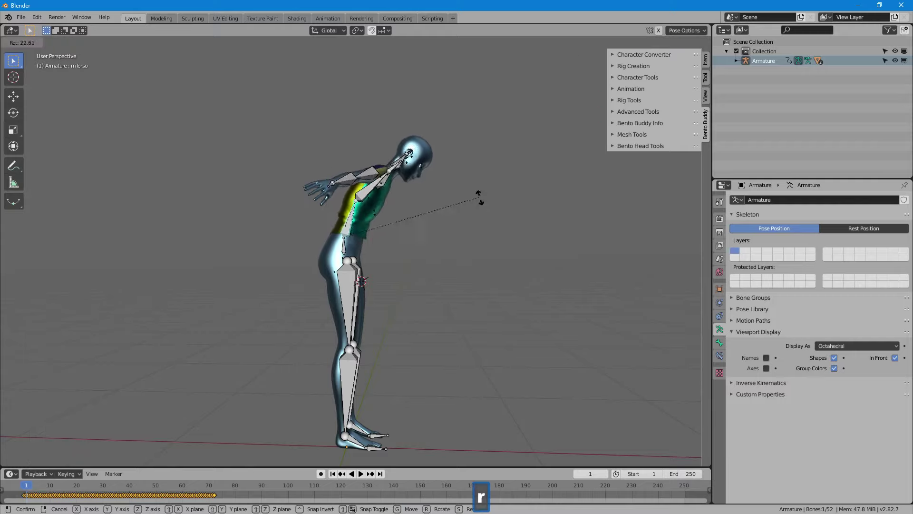
left_click(359, 191)
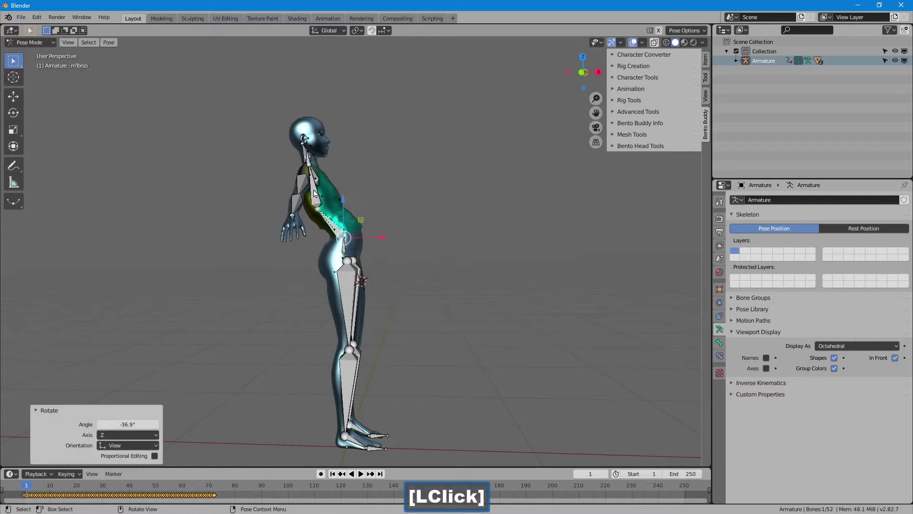
key("r")
left_click(250, 227)
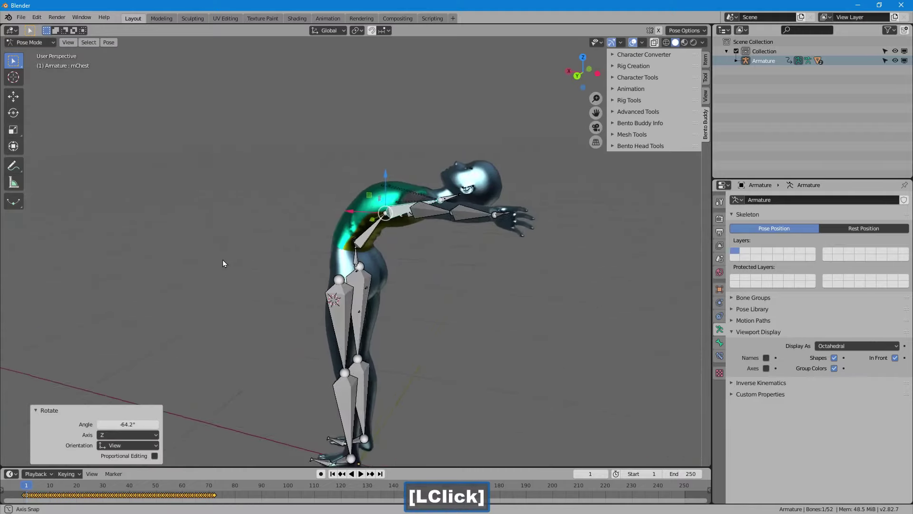